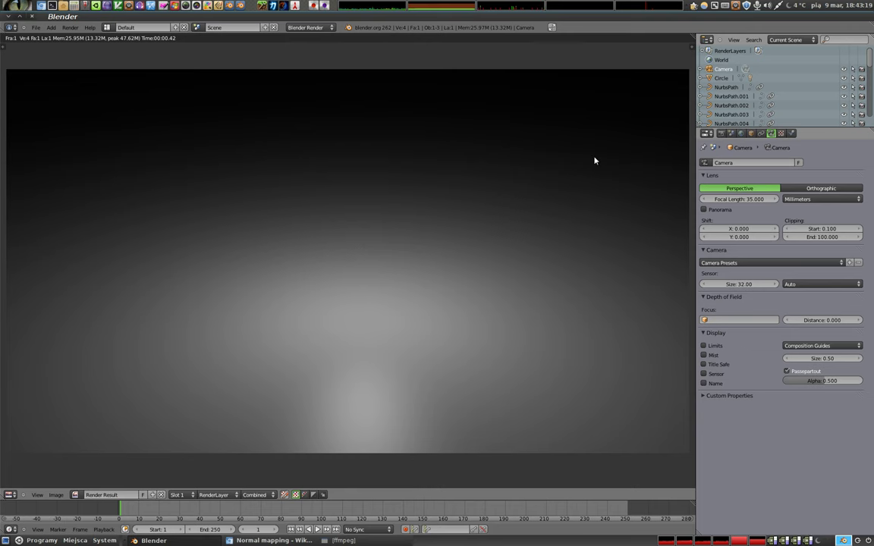
Close the render, switch to front orthographic view and deselect the camera.
{"action": "key", "text": "Escape"}
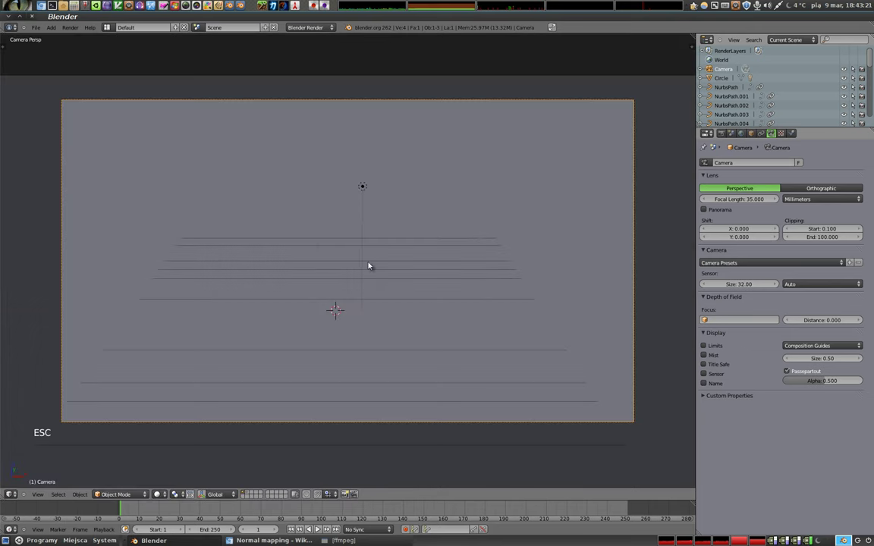
{"action": "key", "text": "KP_1"}
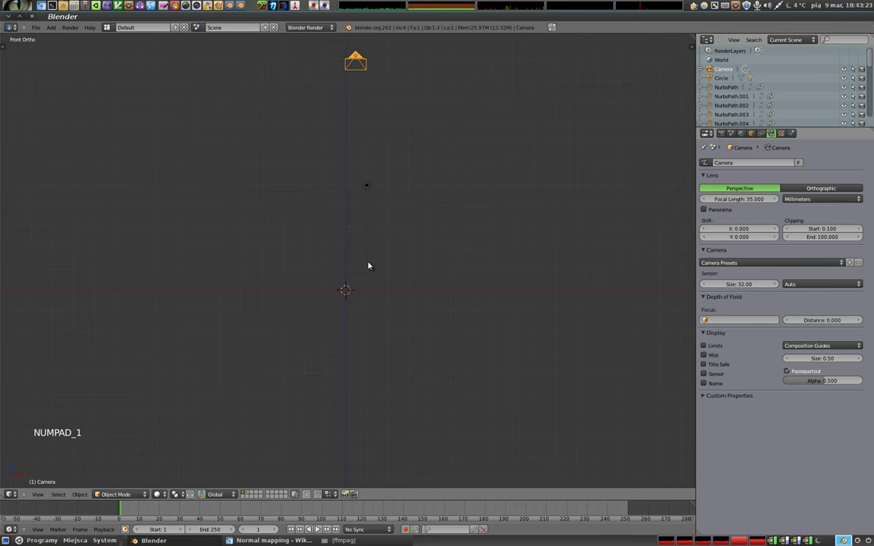
{"action": "key", "text": "a"}
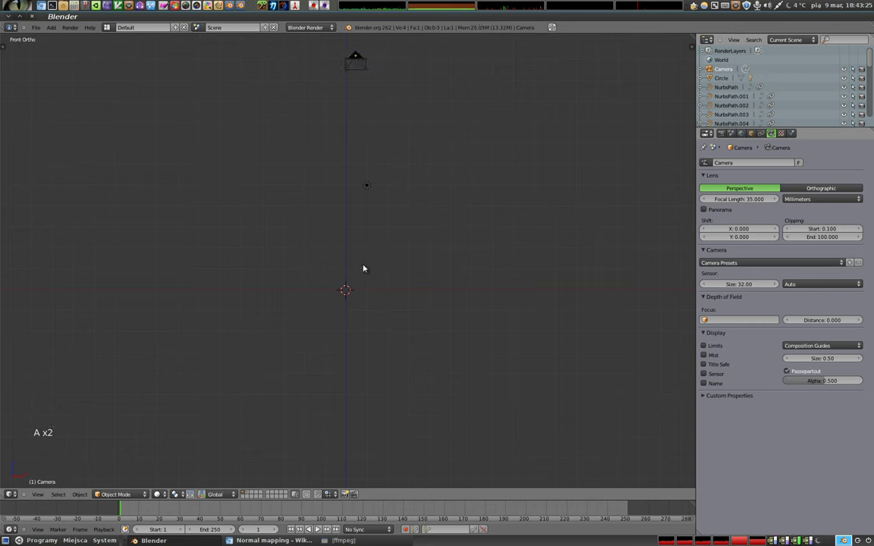
Show all layers, pan to frame the arrow row and select the toothed circle above it.
{"action": "key", "text": "2"}
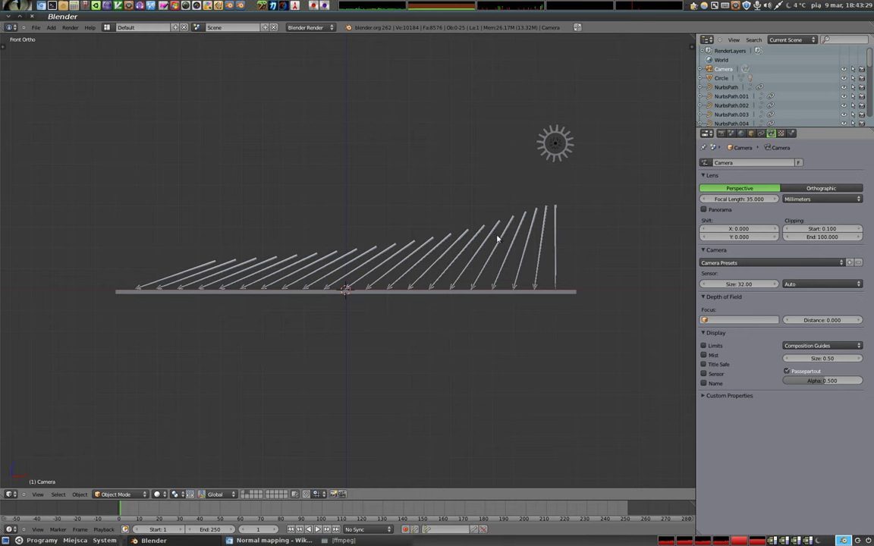
{"action": "middle_click", "coordinate": [419, 219]}
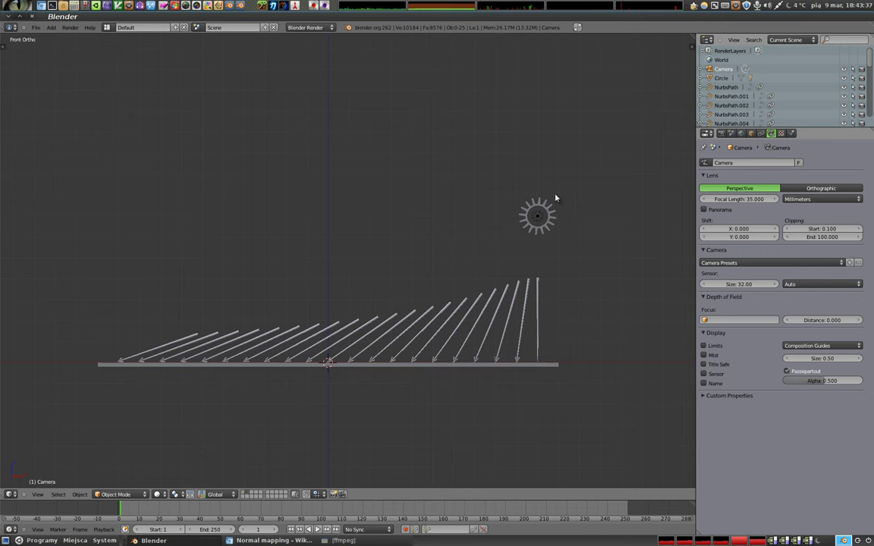
{"action": "right_click", "coordinate": [550, 219]}
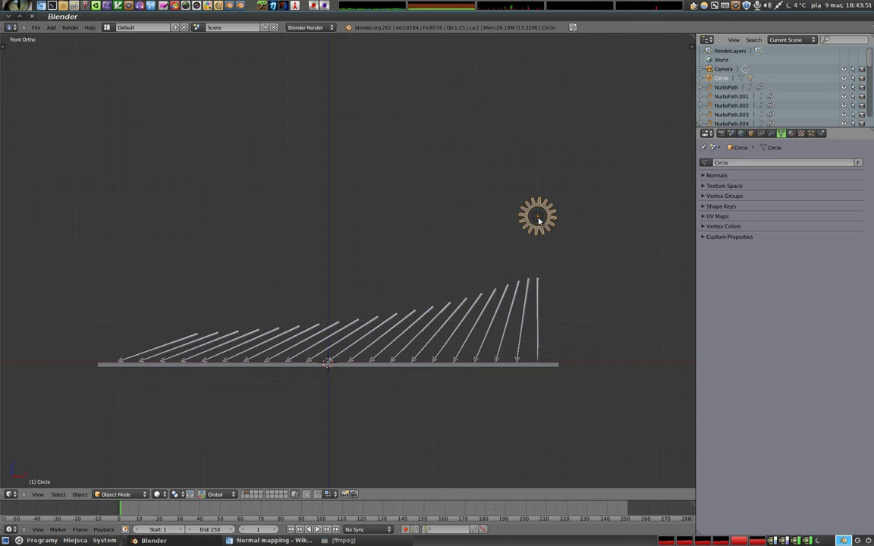
Select the upright arrow NurbsPath.020 at the right end and toggle shading to check it.
{"action": "right_click", "coordinate": [541, 285]}
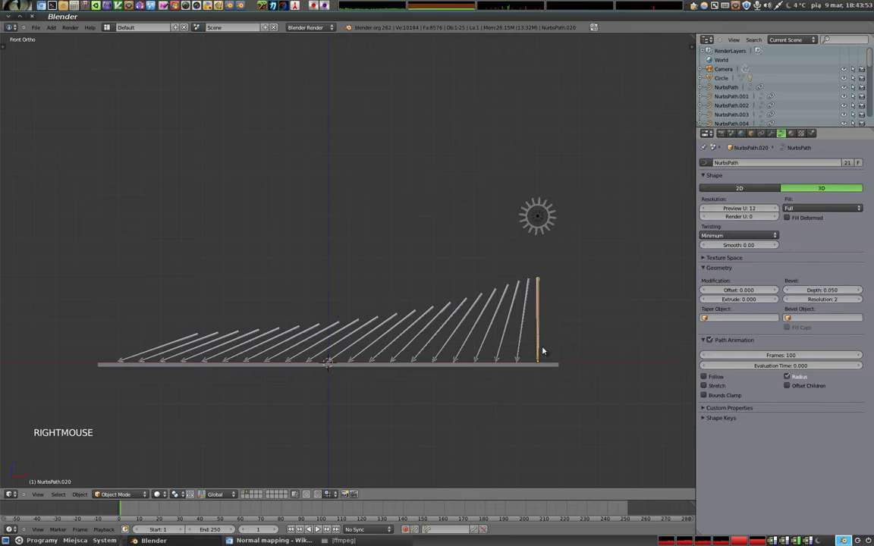
{"action": "key", "text": "z"}
{"action": "key", "text": "z"}
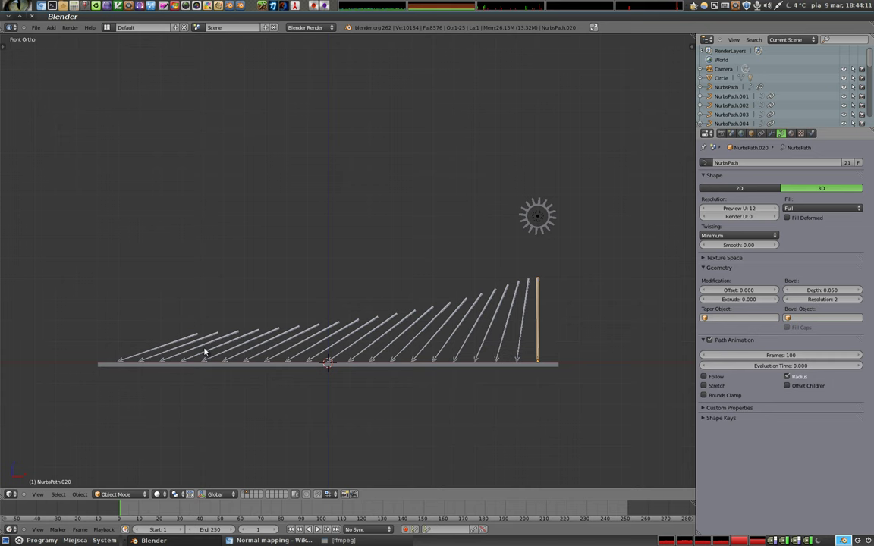
Move the toothed circle leftward to the row's middle so the arrows fan toward it.
{"action": "right_click", "coordinate": [558, 222]}
{"action": "key", "text": "g"}
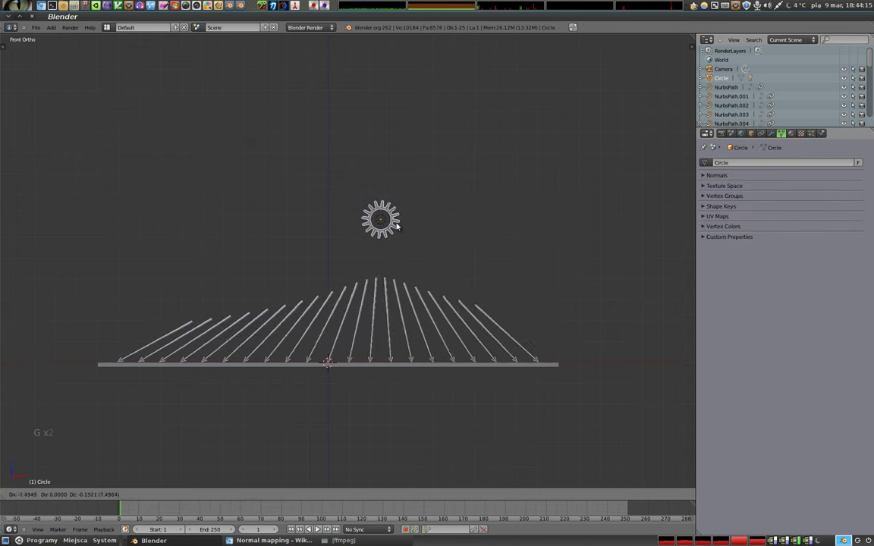
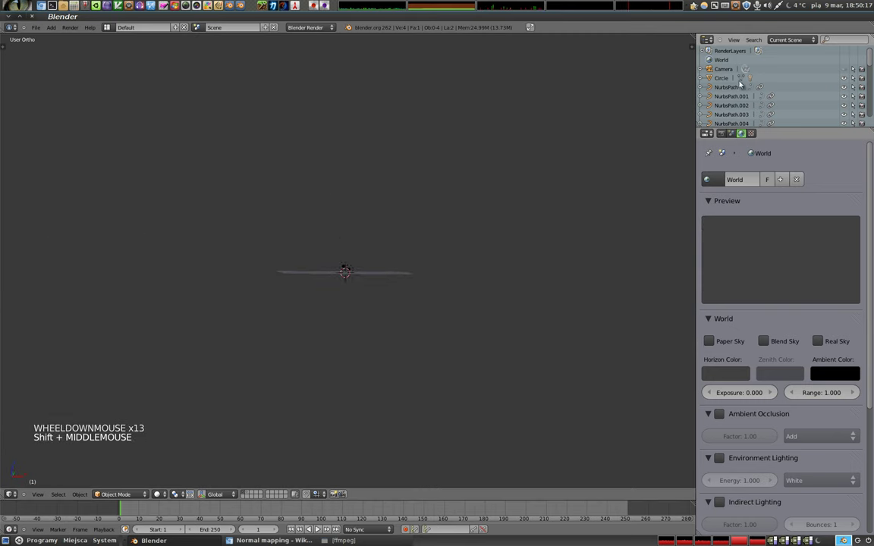
Look through the camera, select the flat plane and switch layers while reframing the view.
{"action": "left_click", "coordinate": [727, 74]}
{"action": "key", "text": "KP_0"}
{"action": "right_click", "coordinate": [368, 101]}
{"action": "key", "text": "1"}
{"action": "key", "text": "2"}
{"action": "key", "text": "1"}
{"action": "middle_click", "coordinate": [332, 288]}
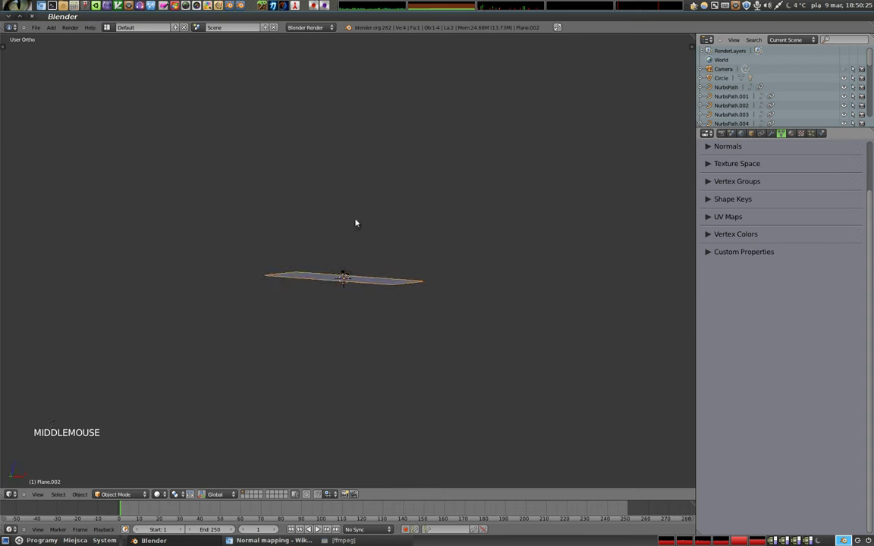
Clear the camera's rotation and browse the add/command search menus, then dismiss them.
{"action": "left_click", "coordinate": [726, 70]}
{"action": "right_click", "coordinate": [726, 72]}
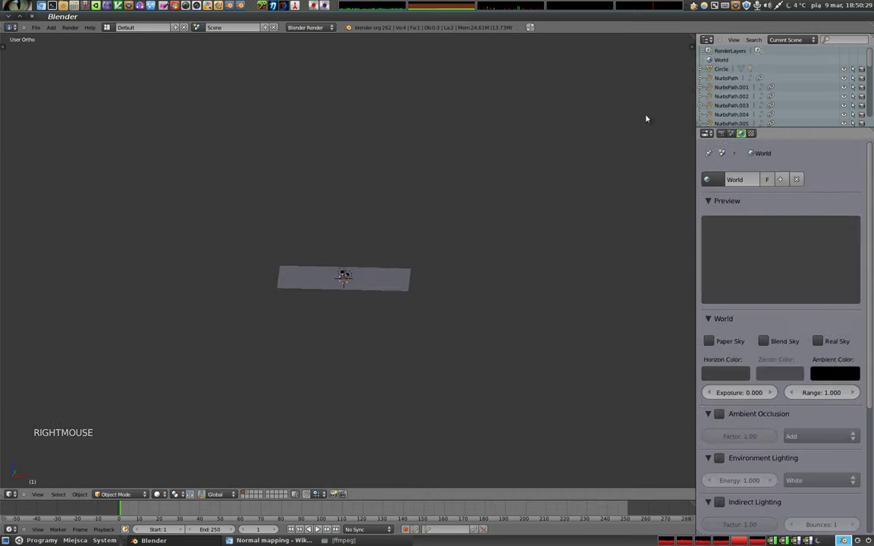
{"action": "key", "text": "alt+r"}
{"action": "key", "text": "ctrl+space"}
{"action": "left_click", "coordinate": [347, 257]}
{"action": "key", "text": "space"}
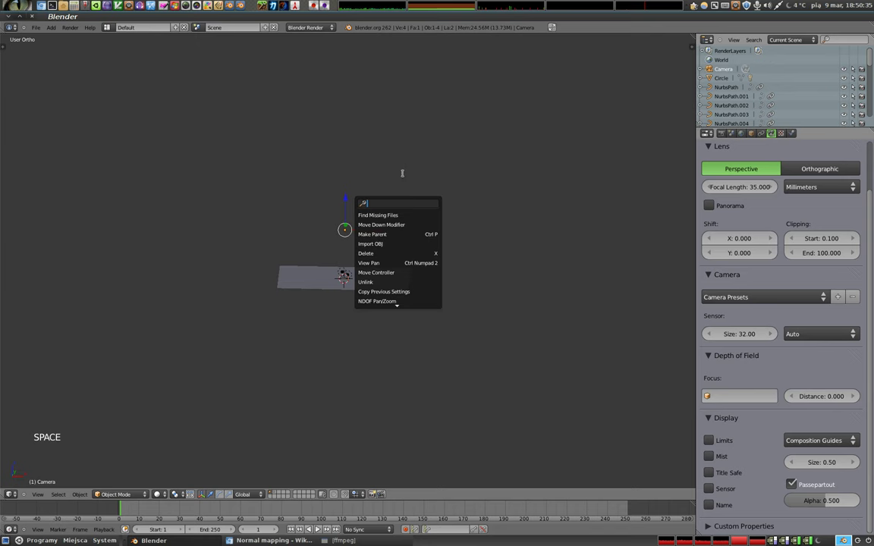
{"action": "key", "text": "ctrl+space"}
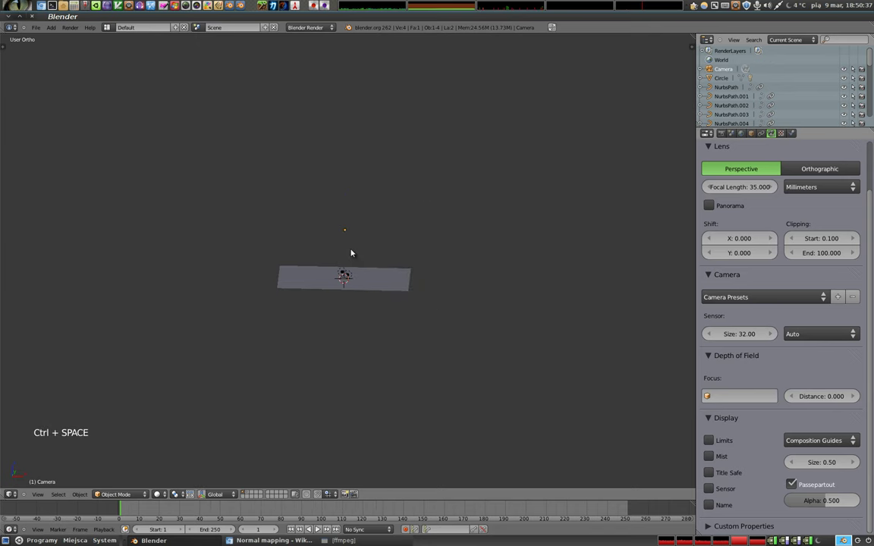
Make the new camera active and move it so the curve arrows come into frame.
{"action": "key", "text": "ctrl+KP_0"}
{"action": "key", "text": "g"}
{"action": "left_click", "coordinate": [369, 453]}
{"action": "key", "text": "shift+f"}
{"action": "left_click", "coordinate": [366, 81]}
{"action": "key", "text": "g"}
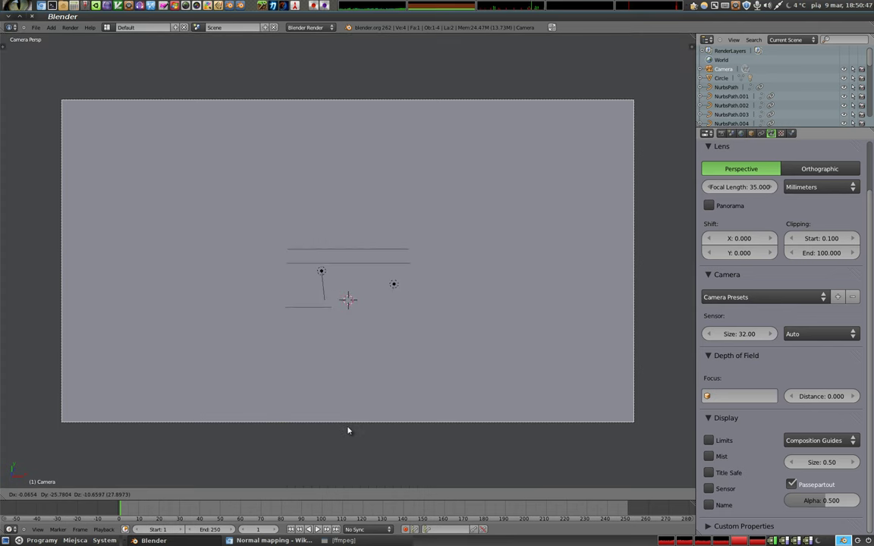
Render the scene, then select the point lamp and tick Negative in its Lamp panel.
{"action": "left_click", "coordinate": [415, 223]}
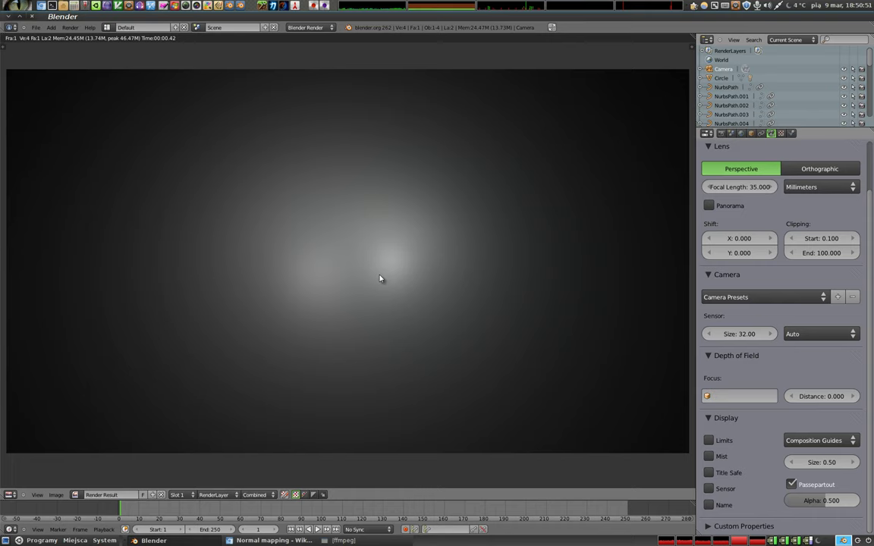
{"action": "key", "text": "Escape"}
{"action": "right_click", "coordinate": [393, 231]}
{"action": "left_click", "coordinate": [800, 309]}
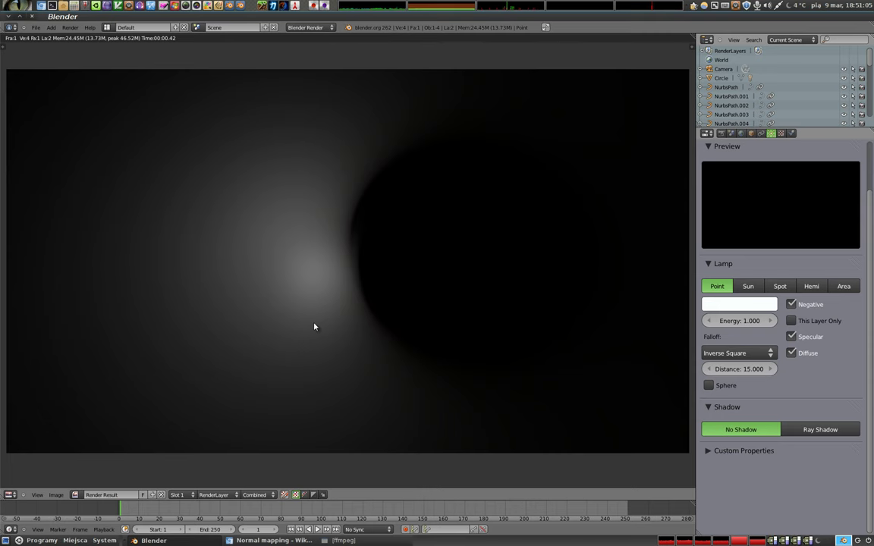
Select each lamp (including Point.003) in turn and render, showing two dark holes from the negative lamps.
{"action": "key", "text": "Escape"}
{"action": "right_click", "coordinate": [321, 213]}
{"action": "key", "text": "shift+d"}
{"action": "left_click", "coordinate": [494, 213]}
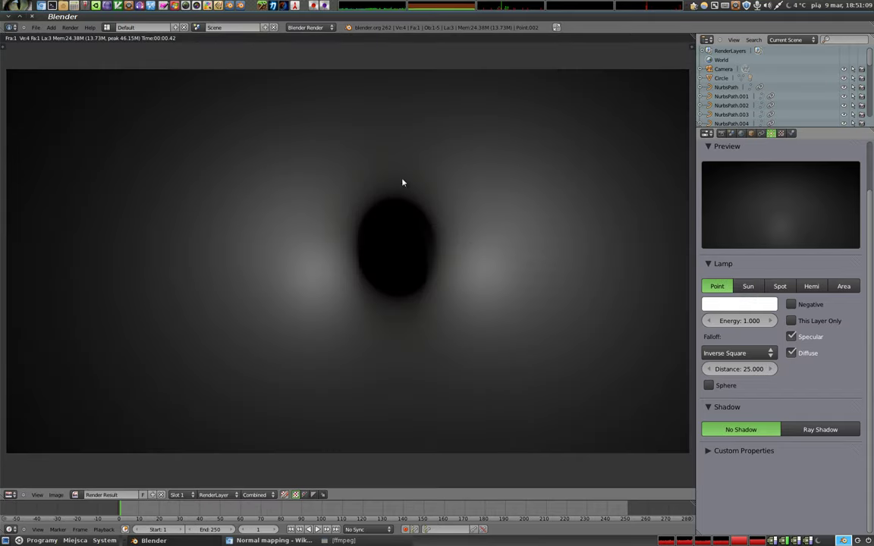
{"action": "key", "text": "Escape"}
{"action": "right_click", "coordinate": [393, 229]}
{"action": "key", "text": "shift+d"}
{"action": "left_click", "coordinate": [288, 242]}
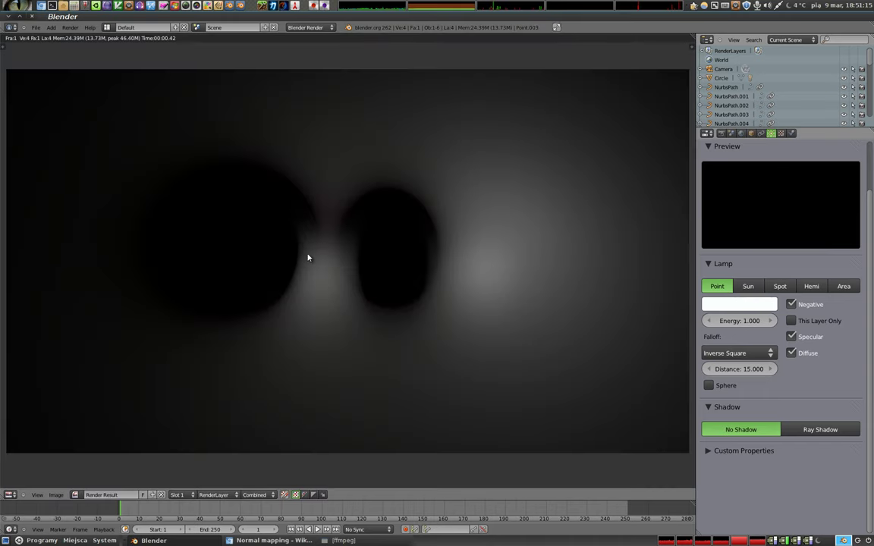
{"action": "key", "text": "Escape"}
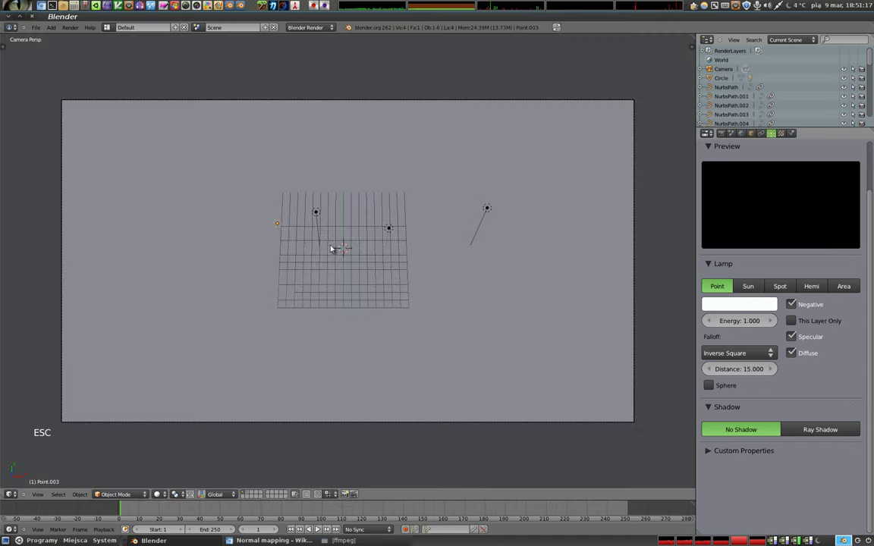
Select the camera and start moving it to a new position.
{"action": "right_click", "coordinate": [368, 103]}
{"action": "key", "text": "shift+f"}
{"action": "left_click", "coordinate": [386, 93]}
Confirm the camera position, try lamp Point.001 with red light in a render, then set it back to white.
{"action": "key", "text": "g"}
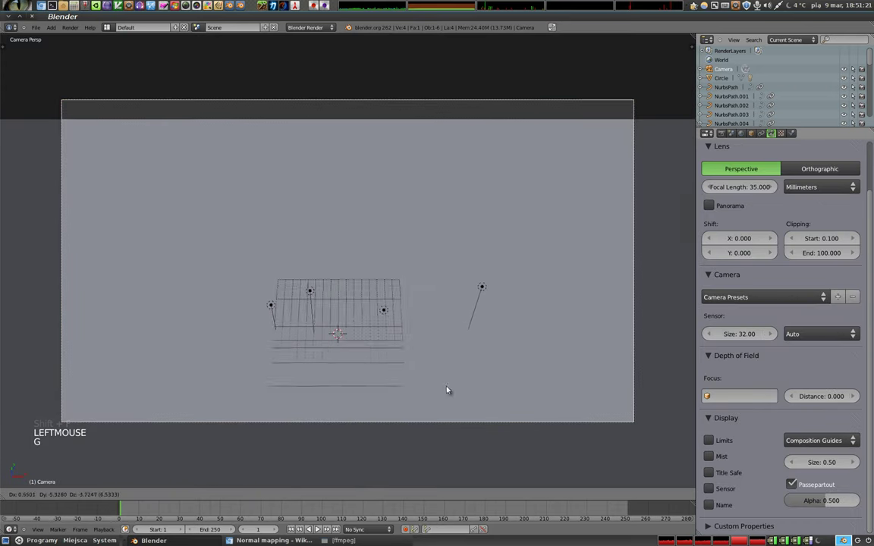
{"action": "left_click", "coordinate": [510, 107]}
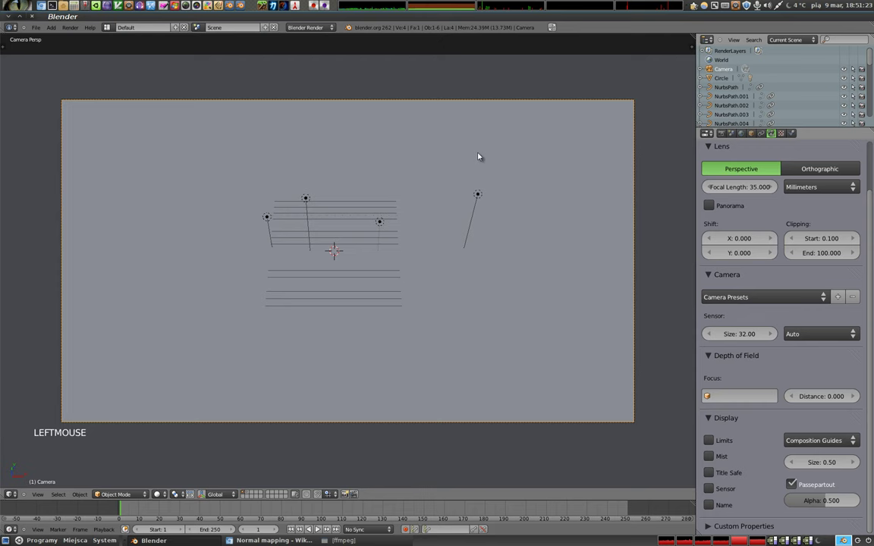
{"action": "right_click", "coordinate": [306, 200]}
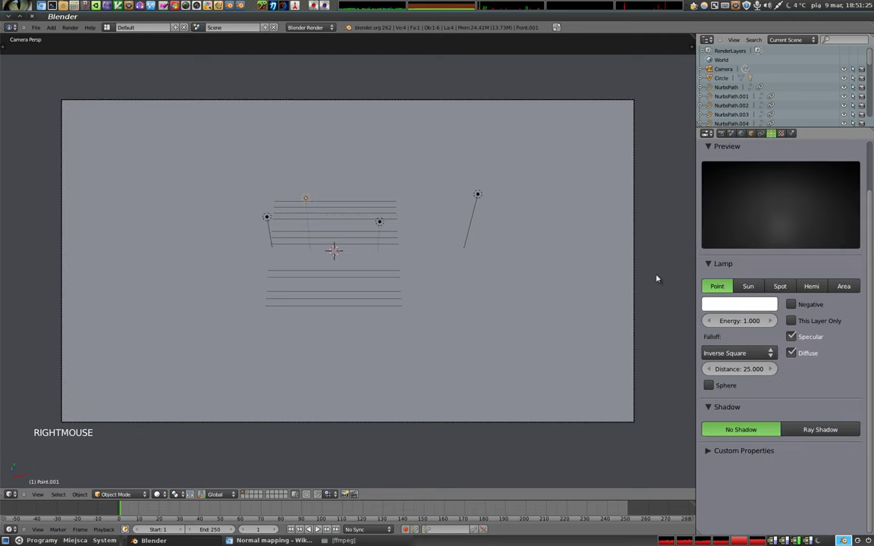
{"action": "left_click", "coordinate": [777, 307]}
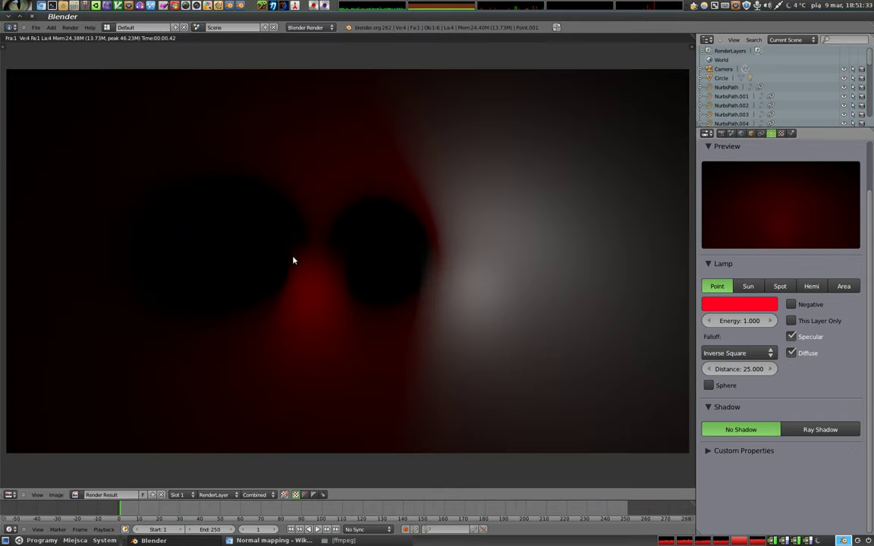
{"action": "key", "text": "Escape"}
{"action": "left_click", "coordinate": [822, 337]}
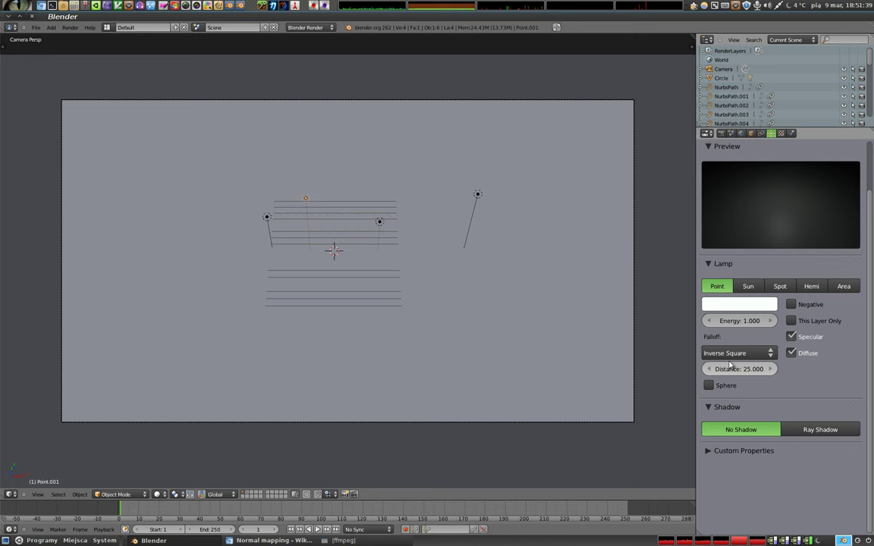
Make the negative lamp Point red and render, showing a teal glow where it removes light.
{"action": "right_click", "coordinate": [822, 337]}
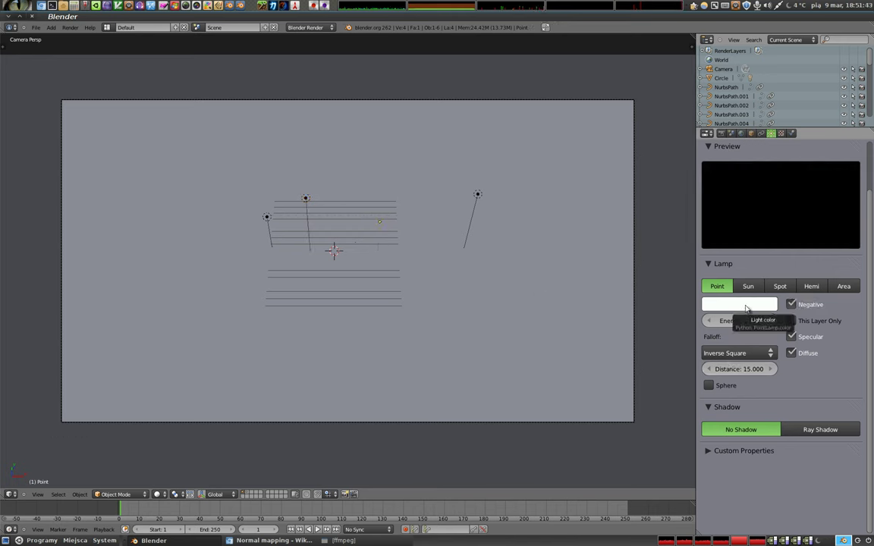
{"action": "left_click", "coordinate": [821, 338]}
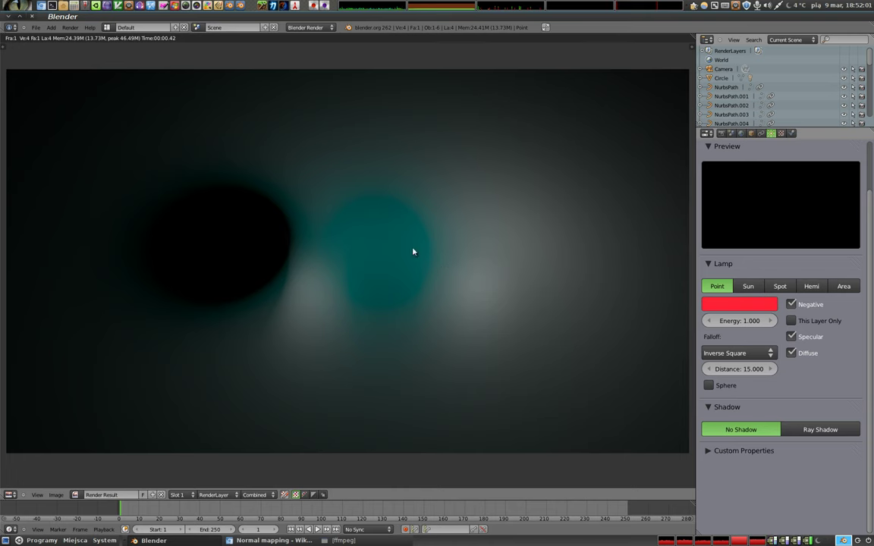
{"action": "key", "text": "Escape"}
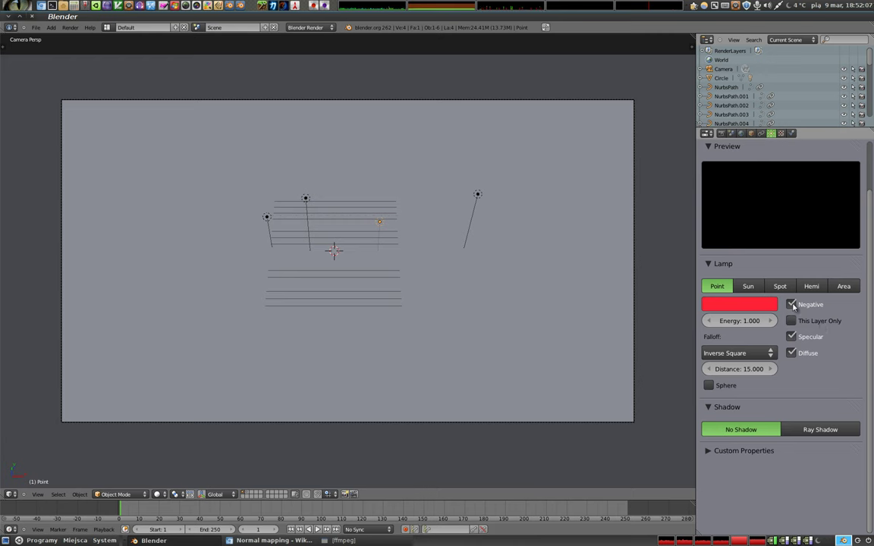
{"action": "left_click", "coordinate": [795, 306]}
Delete most of the lamps from the scene one after another.
{"action": "key", "text": "x"}
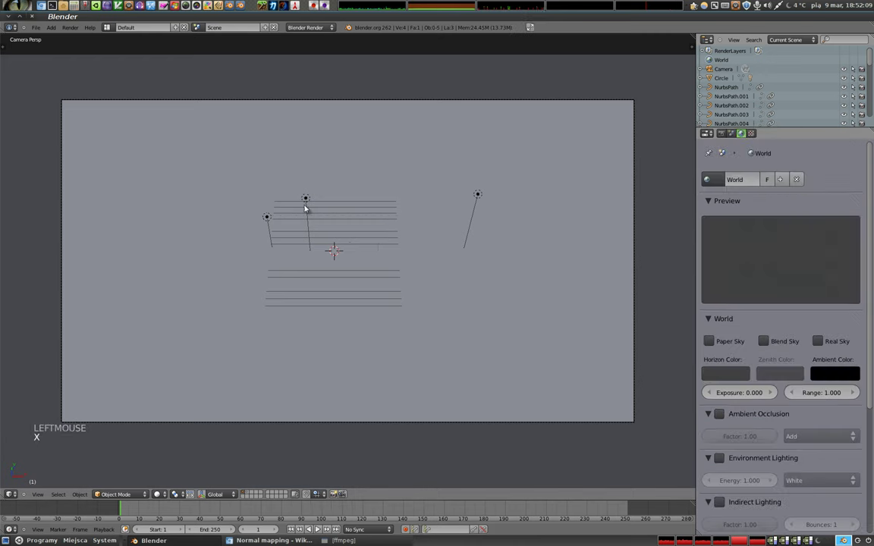
{"action": "right_click", "coordinate": [309, 202]}
{"action": "key", "text": "x"}
{"action": "right_click", "coordinate": [480, 195]}
{"action": "key", "text": "x"}
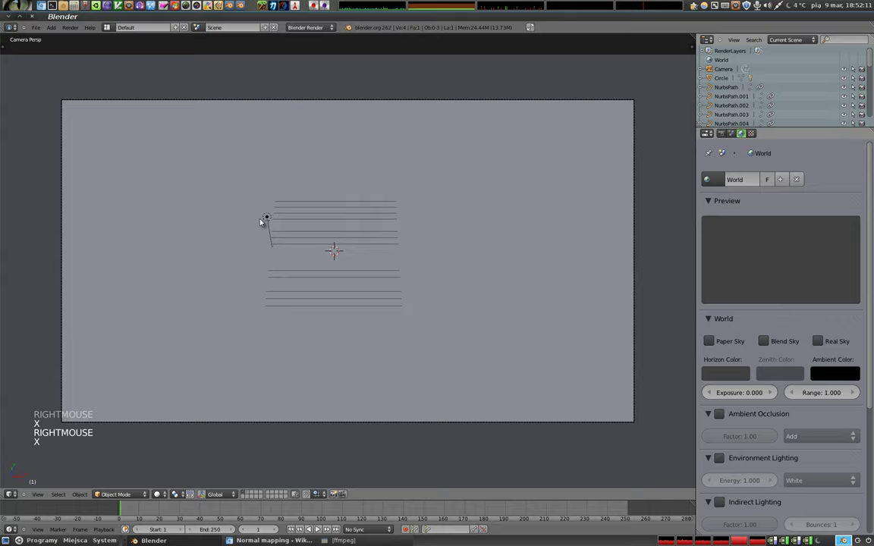
{"action": "right_click", "coordinate": [272, 219]}
Orbit in closer and add a cube and a UV sphere near the remaining lamps.
{"action": "middle_click", "coordinate": [323, 256]}
{"action": "scroll", "scroll_direction": "up", "scroll_amount": 3}
{"action": "middle_click", "coordinate": [331, 274]}
{"action": "scroll", "scroll_direction": "up", "scroll_amount": 3}
{"action": "middle_click", "coordinate": [393, 277]}
{"action": "key", "text": "shift+a"}
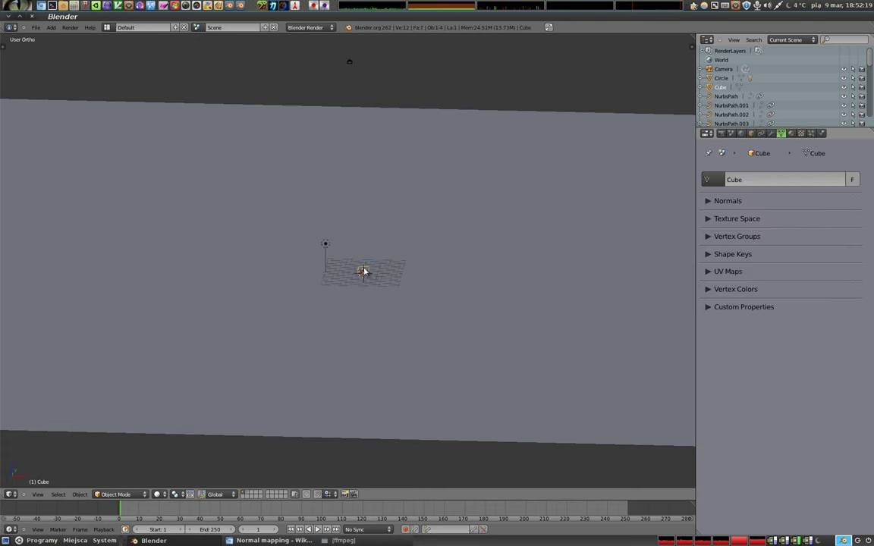
{"action": "key", "text": "ctrl+space"}
{"action": "left_click", "coordinate": [364, 257]}
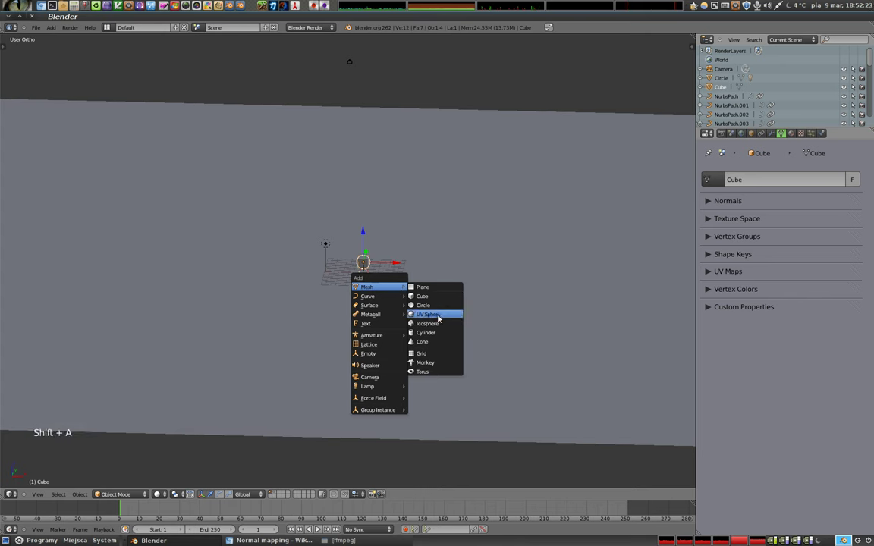
{"action": "key", "text": "g"}
{"action": "left_click", "coordinate": [354, 270]}
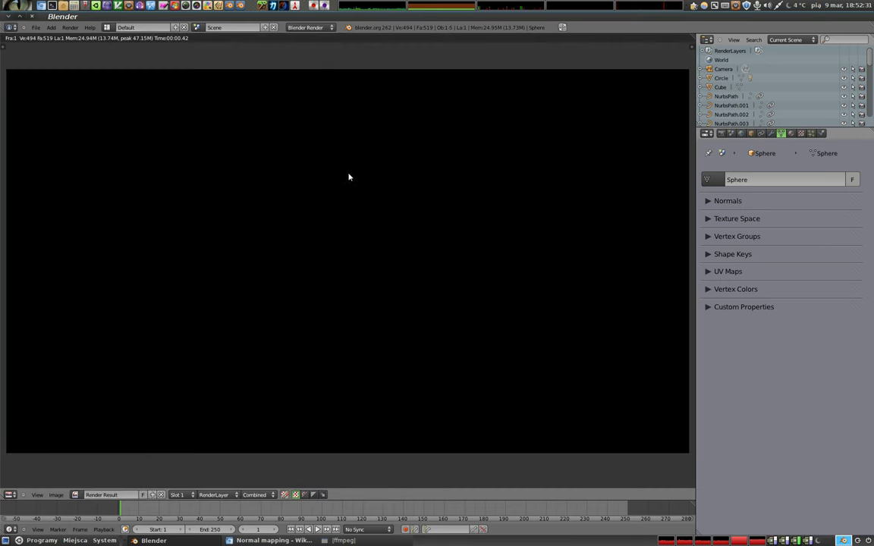
Turn off Negative on the lamp, then select the camera and move it to frame the sphere and cube.
{"action": "key", "text": "Escape"}
{"action": "right_click", "coordinate": [332, 246]}
{"action": "left_click", "coordinate": [795, 361]}
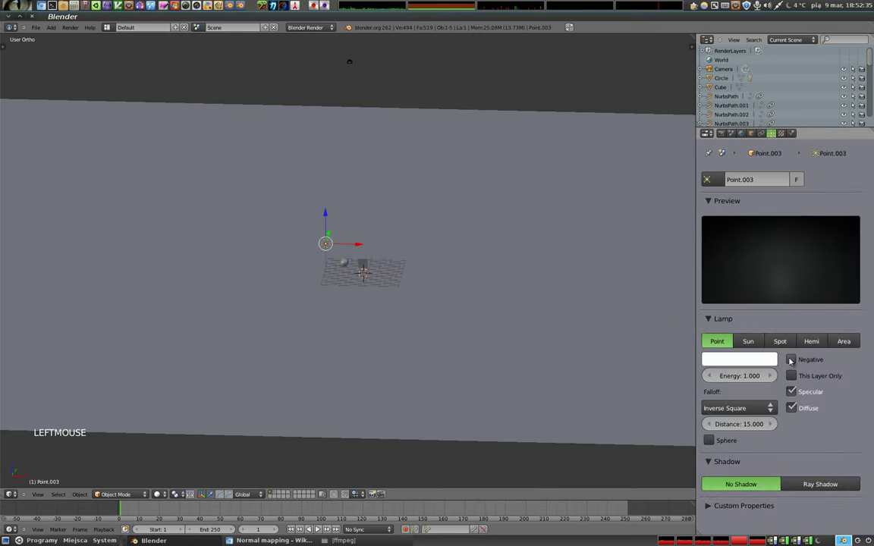
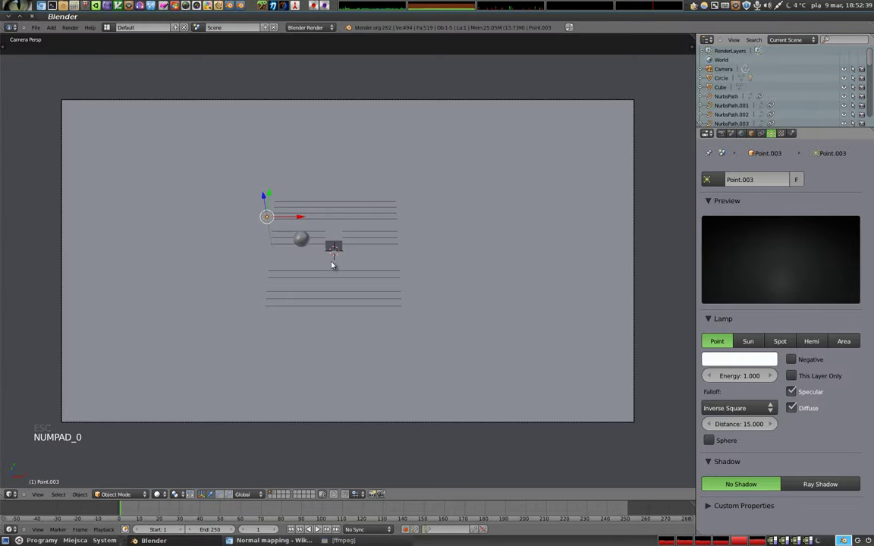
{"action": "right_click", "coordinate": [412, 106]}
{"action": "key", "text": "shift+f"}
{"action": "left_click", "coordinate": [386, 121]}
{"action": "key", "text": "g"}
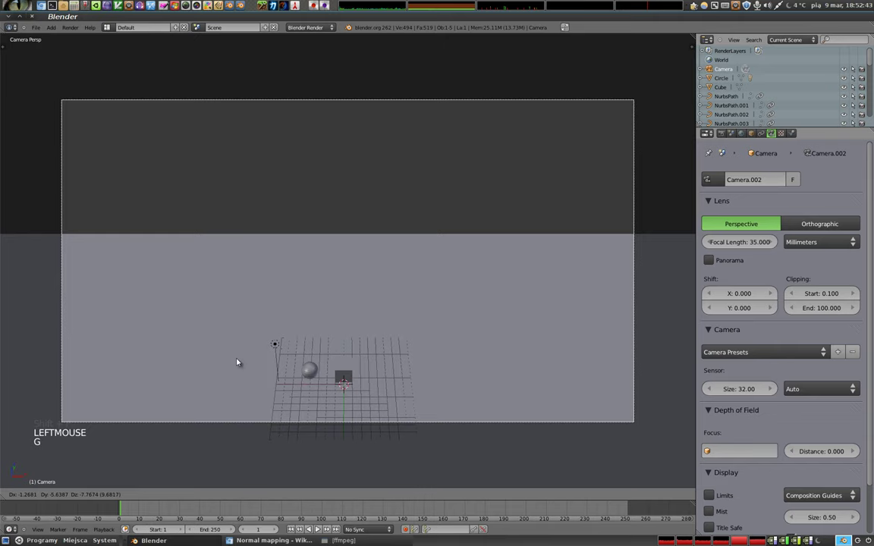
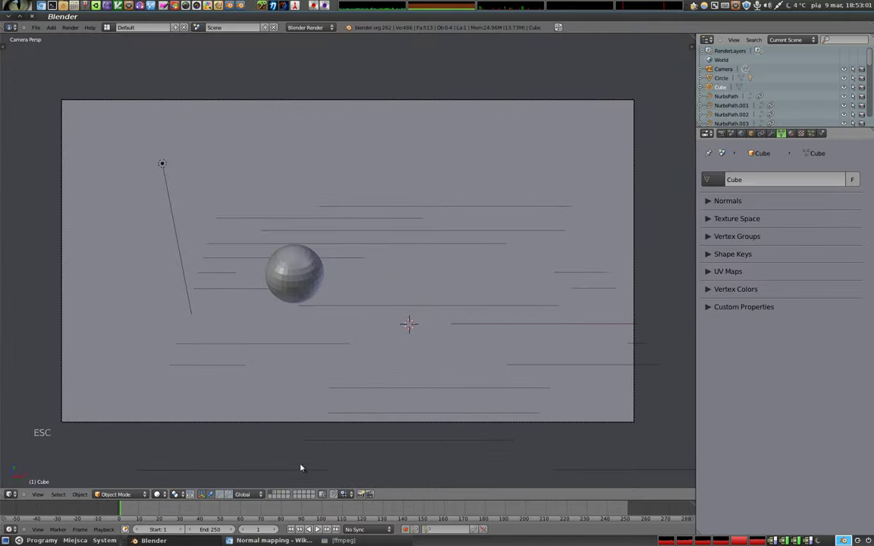
Toggle the scene layers to show the sphere and cube layers and render from the camera.
{"action": "left_click", "coordinate": [281, 496]}
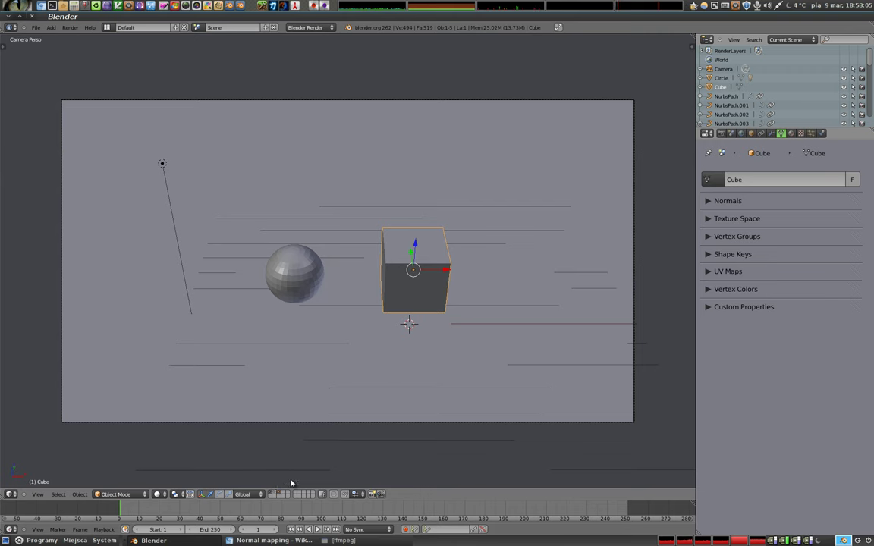
{"action": "left_click", "coordinate": [276, 492]}
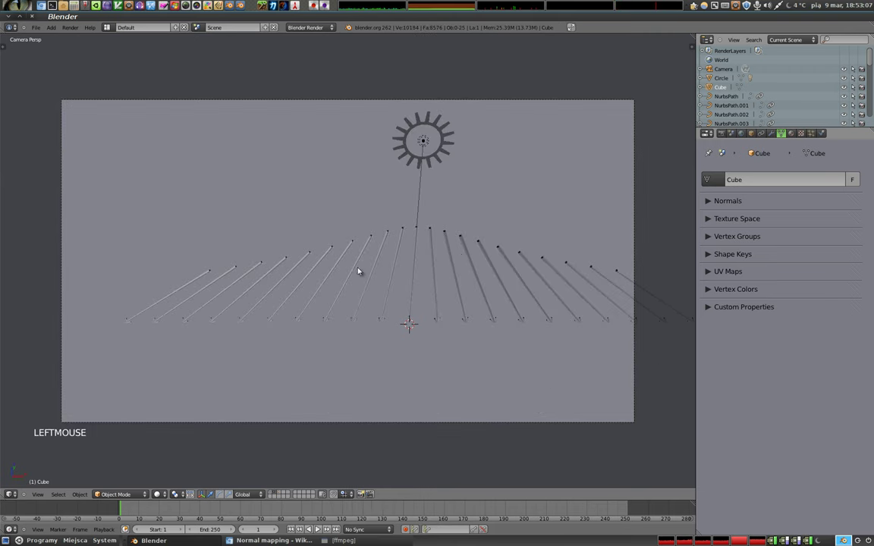
{"action": "left_click", "coordinate": [272, 498]}
{"action": "left_click", "coordinate": [282, 496]}
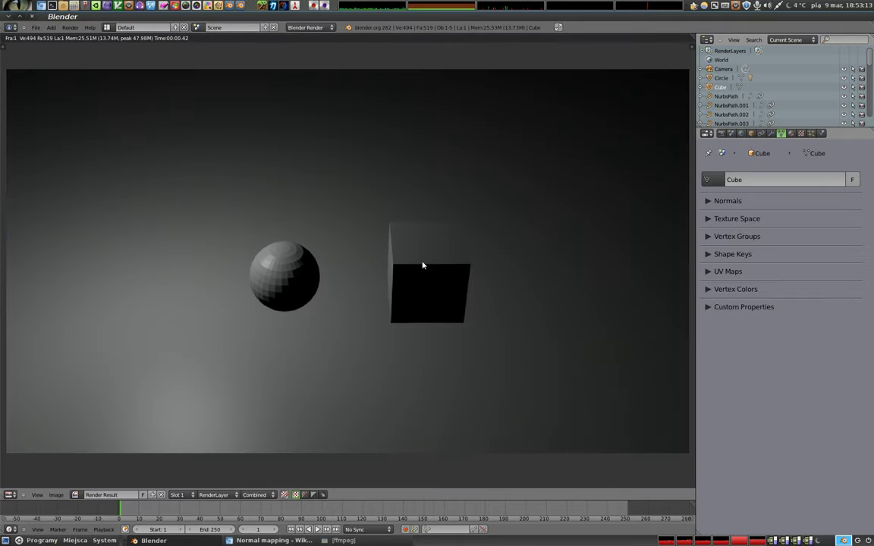
Make the white point lamp light only its own layer and re-render.
{"action": "key", "text": "Escape"}
{"action": "right_click", "coordinate": [166, 170]}
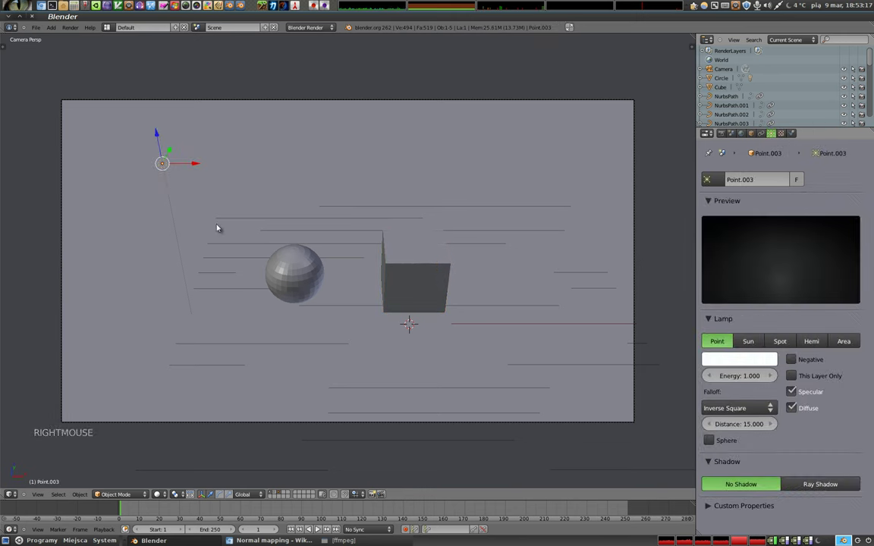
{"action": "left_click", "coordinate": [801, 380]}
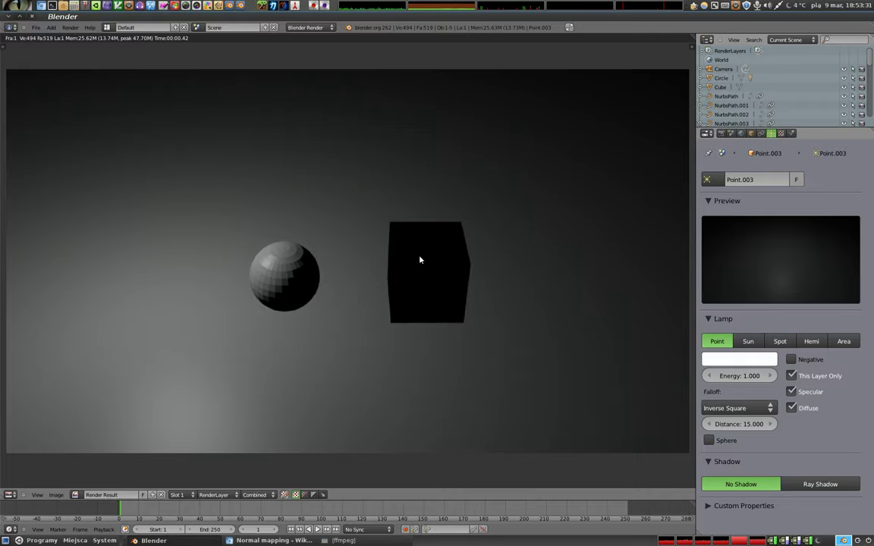
Show only the layer holding the cube and bring up the Add menu.
{"action": "key", "text": "Escape"}
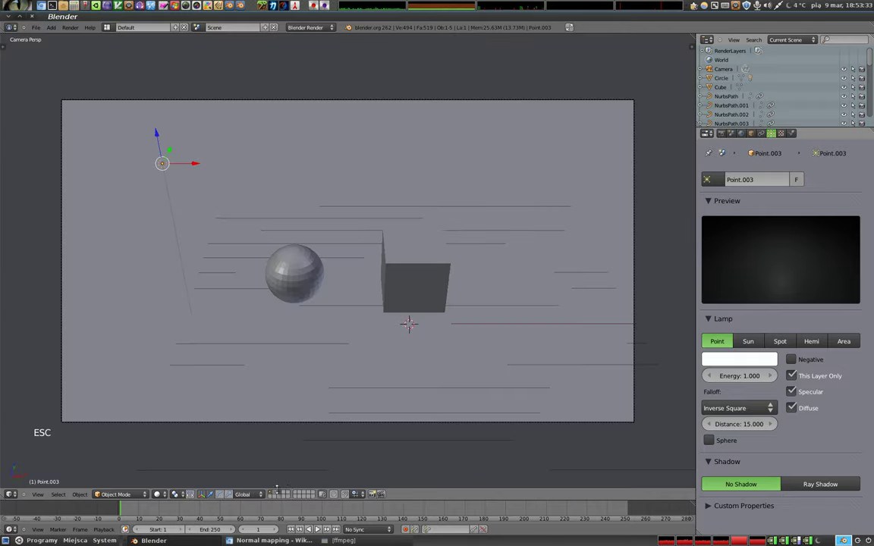
{"action": "left_click", "coordinate": [281, 496]}
{"action": "key", "text": "shift+a"}
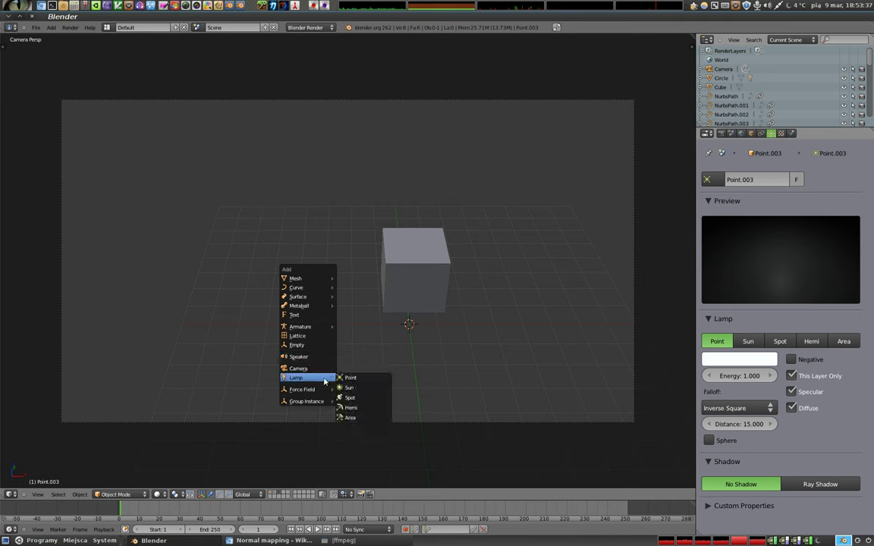
Add a green, layer-only point lamp on the cube's layer, show both layers and render.
{"action": "key", "text": "g"}
{"action": "left_click", "coordinate": [341, 159]}
{"action": "left_click", "coordinate": [319, 529]}
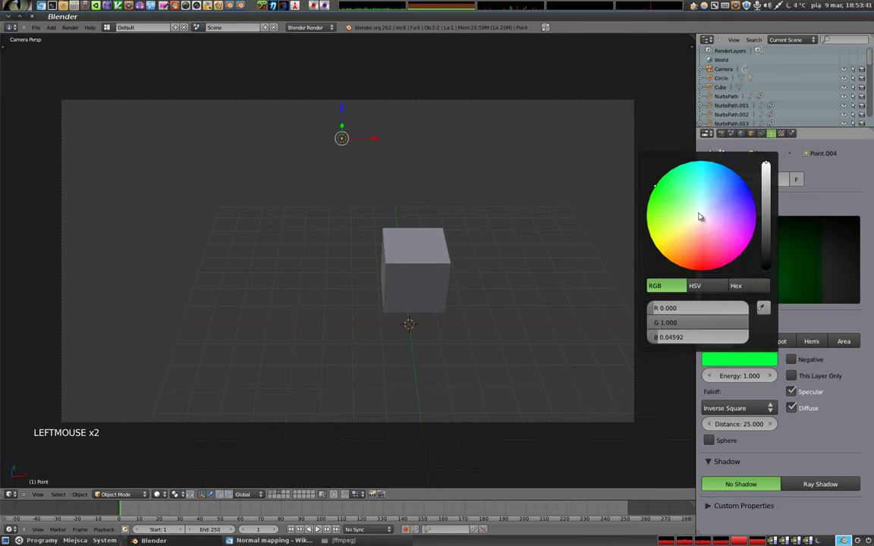
{"action": "left_click", "coordinate": [796, 379]}
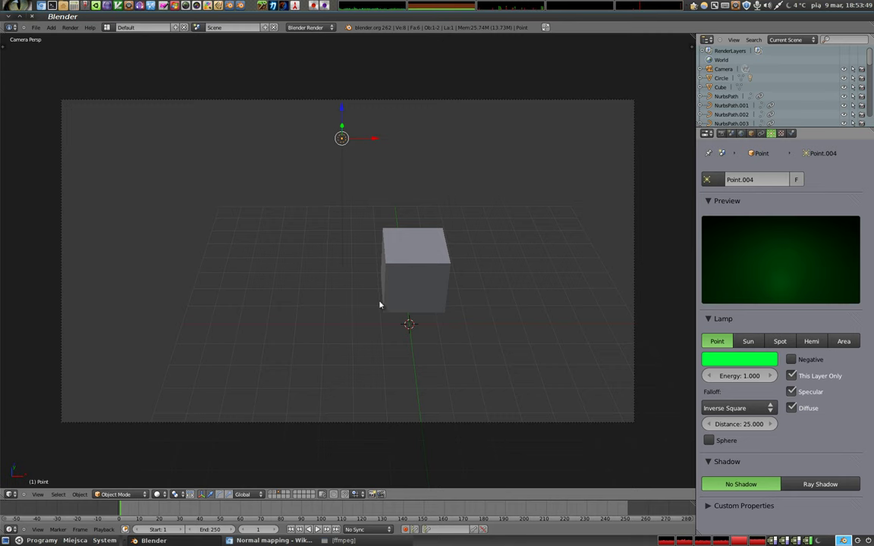
{"action": "left_click", "coordinate": [272, 493]}
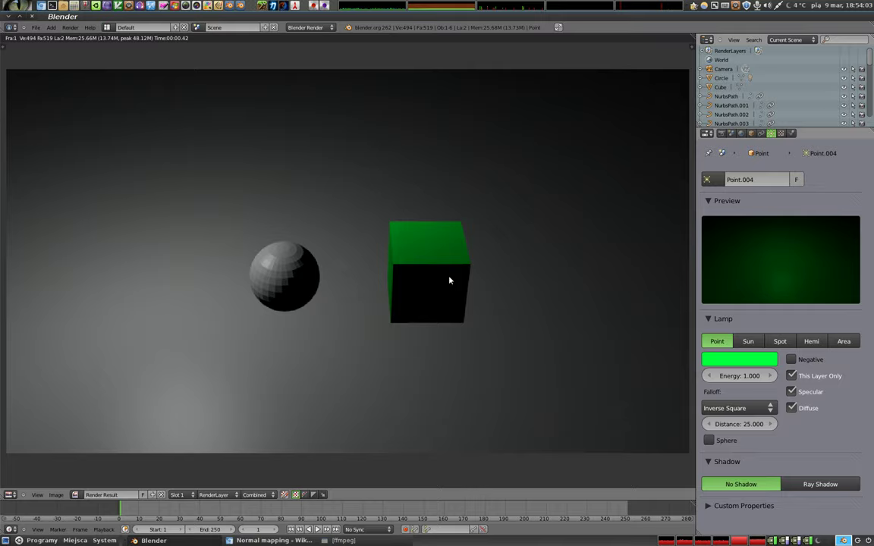
Delete the cube and render the scene with only the grey sphere.
{"action": "key", "text": "Escape"}
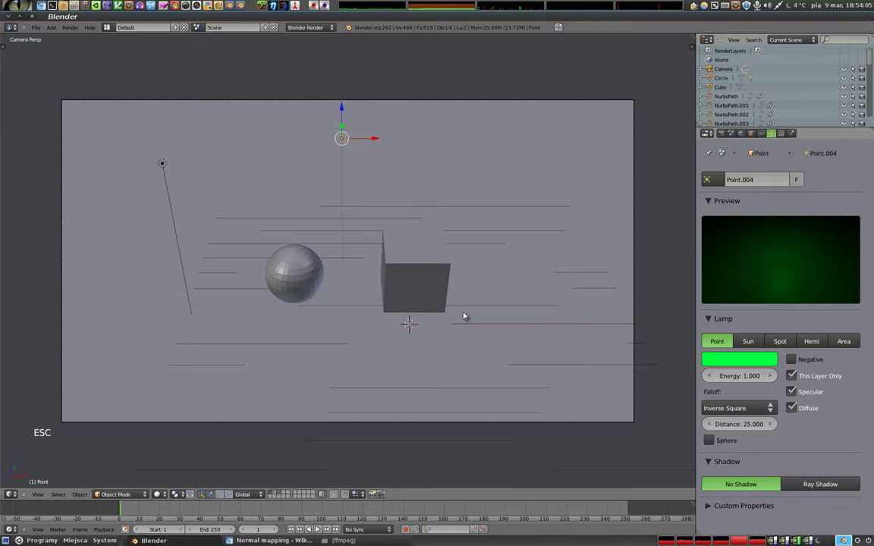
{"action": "right_click", "coordinate": [389, 260]}
{"action": "key", "text": "x"}
{"action": "right_click", "coordinate": [351, 147]}
{"action": "key", "text": "x"}
{"action": "right_click", "coordinate": [303, 268]}
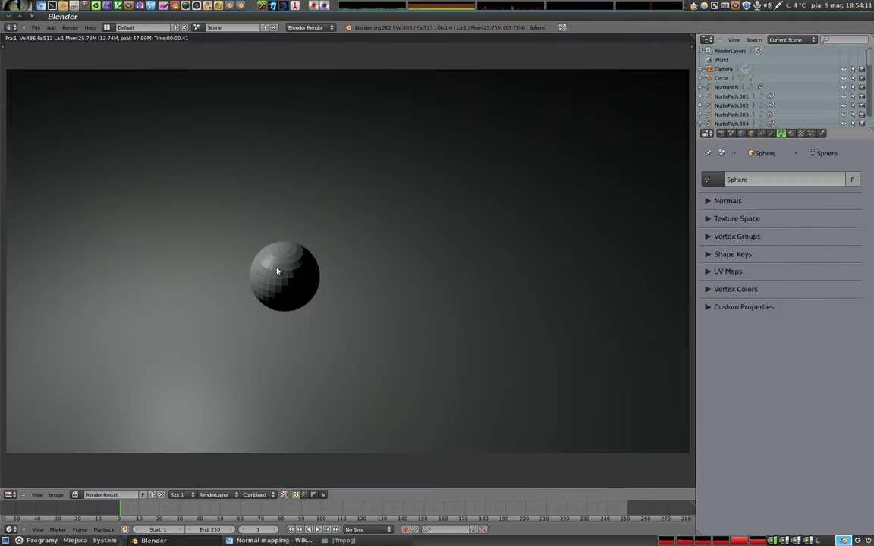